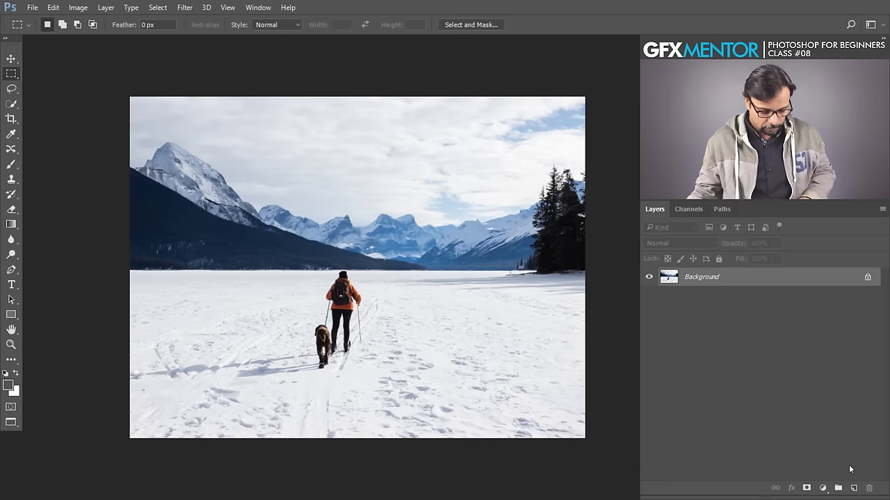
# Create a new blank document and add an empty Layer 1 to it.
pyautogui.press('ctrl+n')
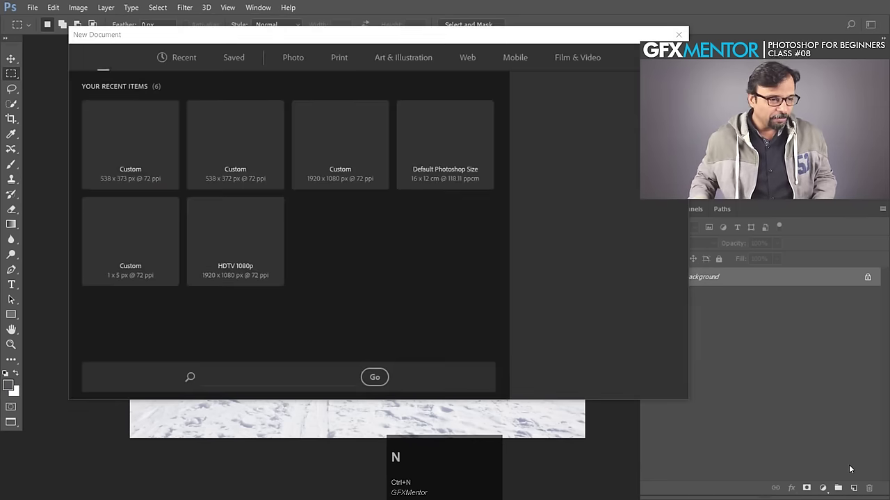
pyautogui.press('space')
pyautogui.click(467, 245)
pyautogui.press('space')
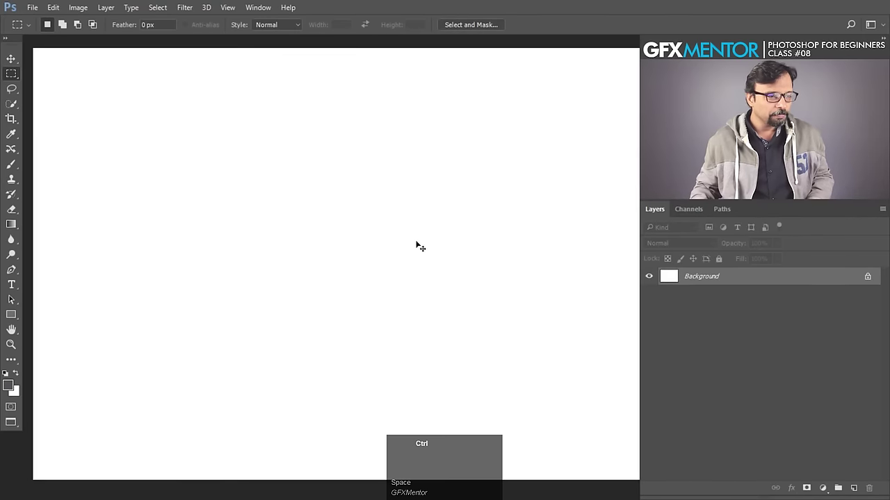
pyautogui.click(857, 487)
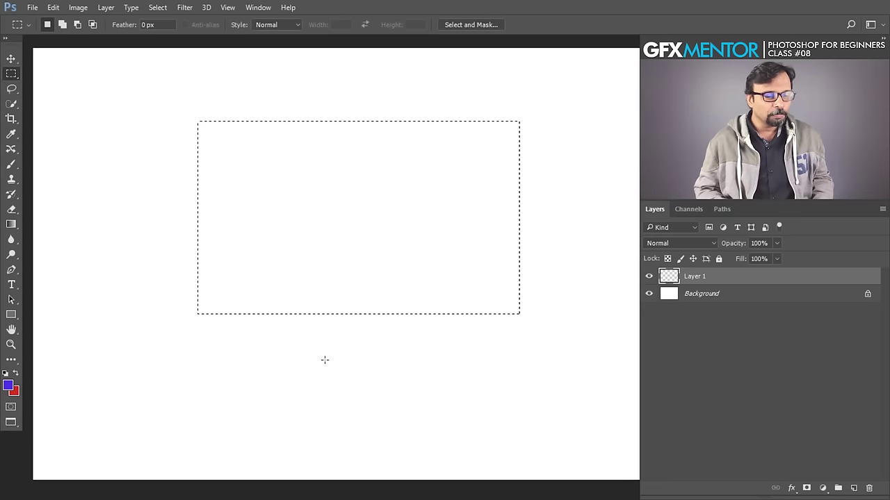
# Try the foreground/background fill shortcuts on the rectangle, undoing each, then bring up the Fill settings.
pyautogui.press('alt+BackSpace')
pyautogui.press('ctrl+z')
pyautogui.press('ctrl+BackSpace')
pyautogui.press('ctrl+z')
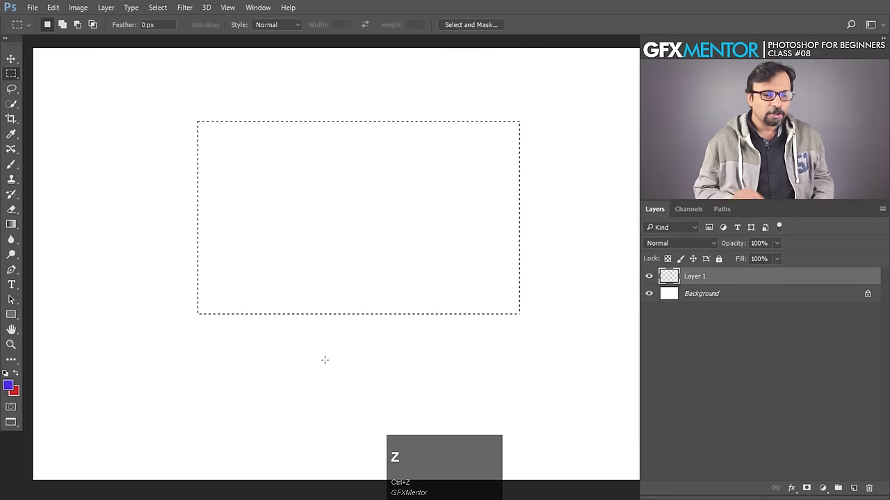
pyautogui.press('ctrl+shift+z')
pyautogui.press('shift+BackSpace')
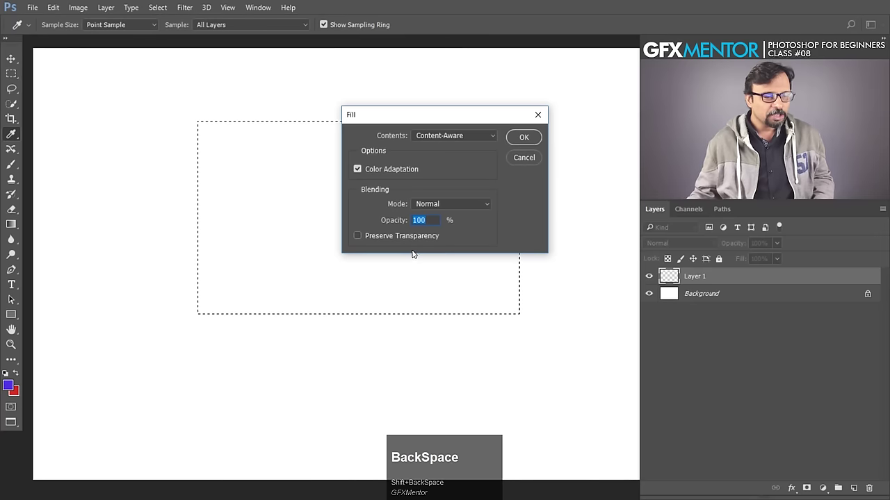
# Fill the rectangular selection with the purple foreground colour.
pyautogui.click(489, 138)
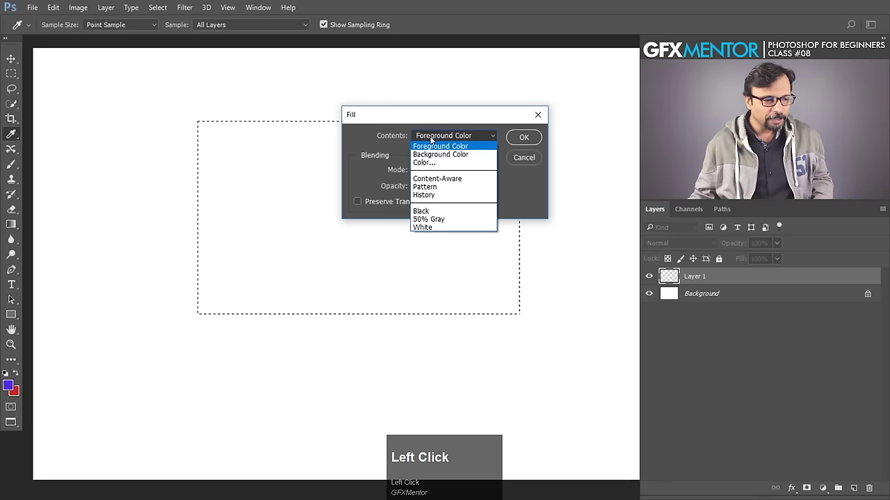
pyautogui.click(462, 151)
pyautogui.click(530, 142)
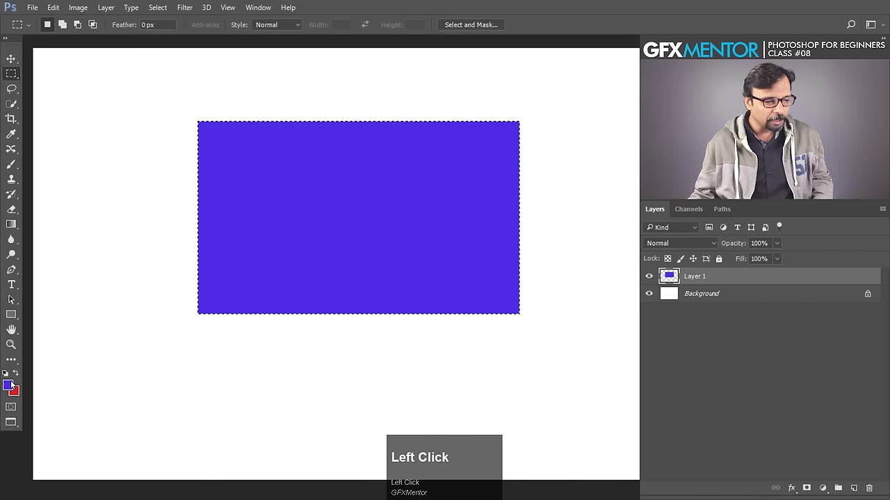
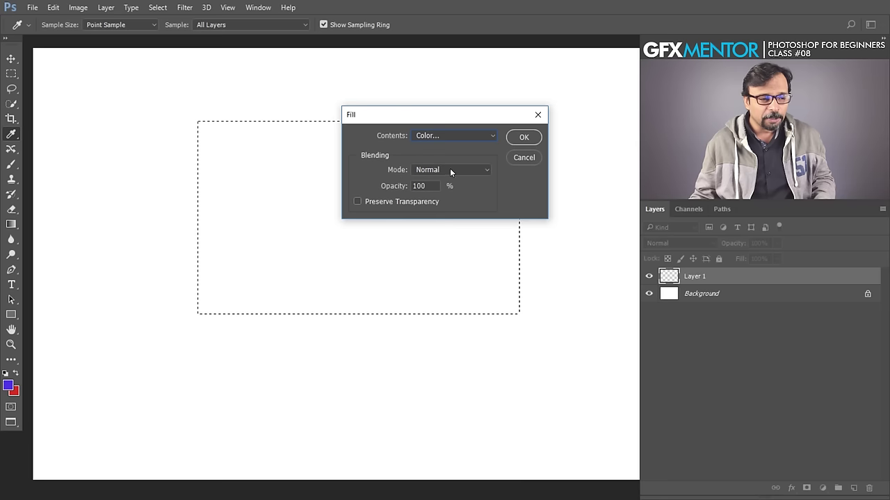
# Set the Fill contents to a custom Color.
pyautogui.click(463, 173)
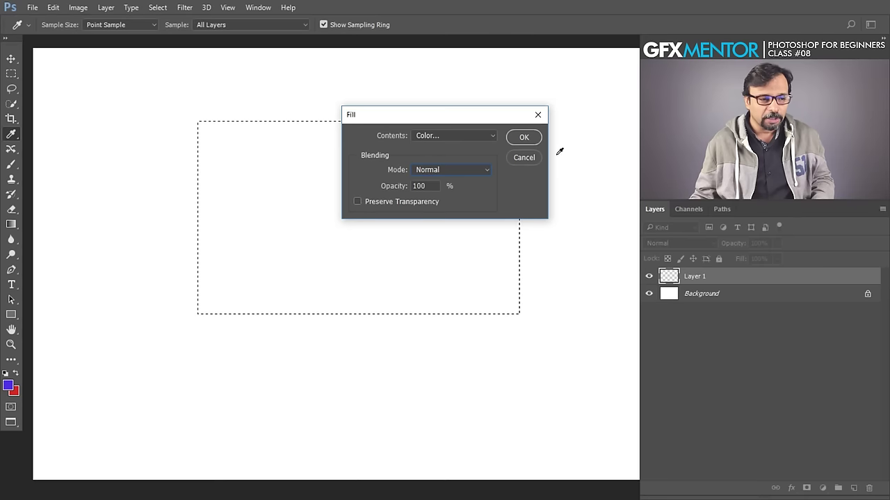
# Cancel the fill, undo the red fill and refill the scribble with Preserve Transparency so only painted pixels turn purple.
pyautogui.click(525, 158)
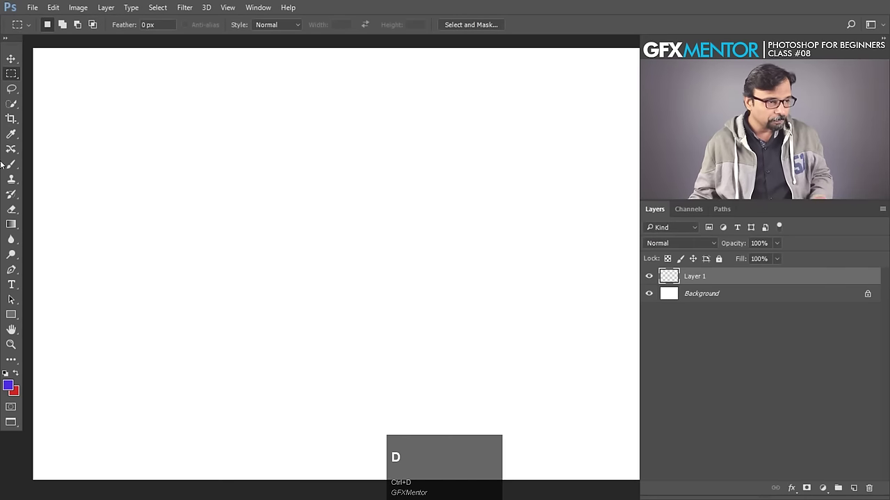
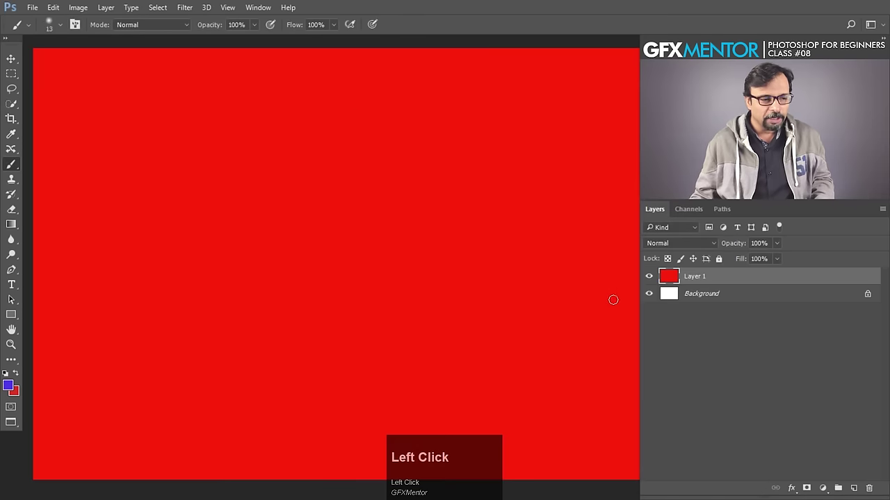
pyautogui.press('ctrl+z')
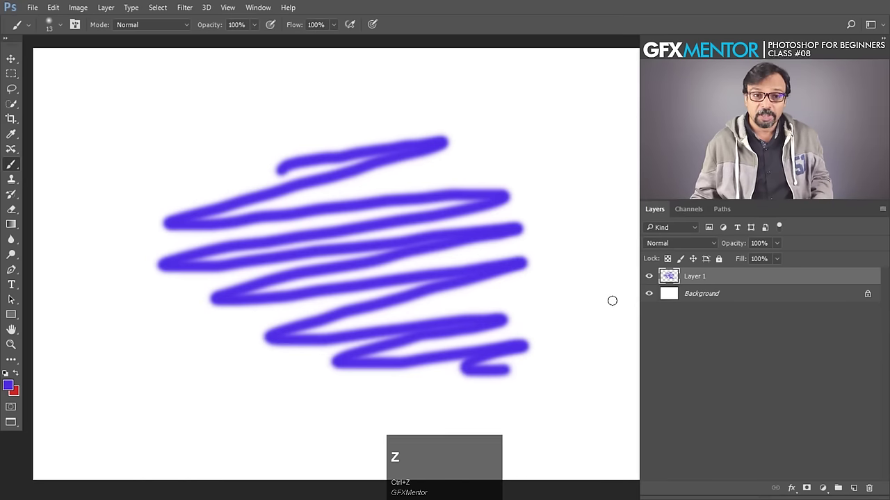
pyautogui.press('shift+BackSpace')
pyautogui.click(393, 207)
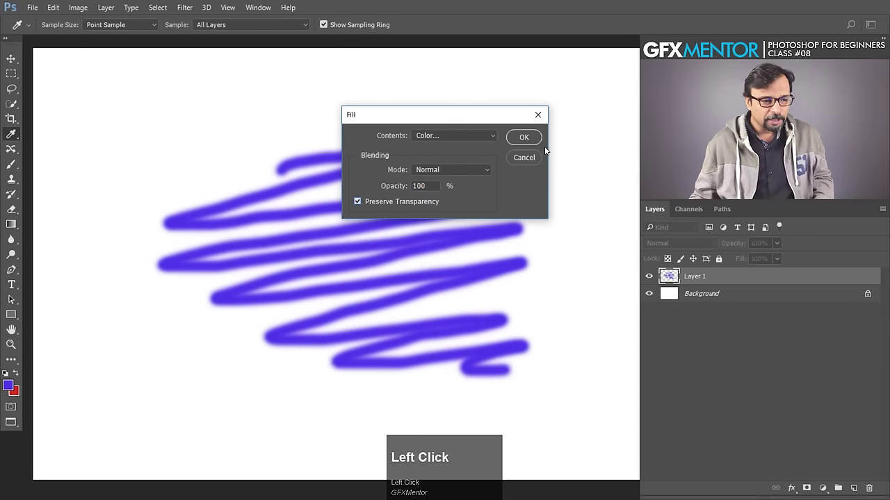
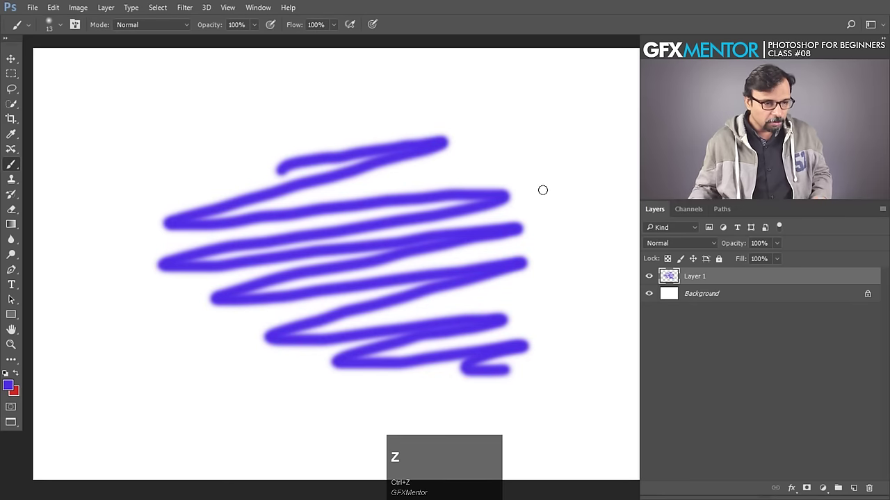
# Review the Fill content options once more and dismiss the dialog without filling.
pyautogui.press('shift+BackSpace')
pyautogui.click(450, 137)
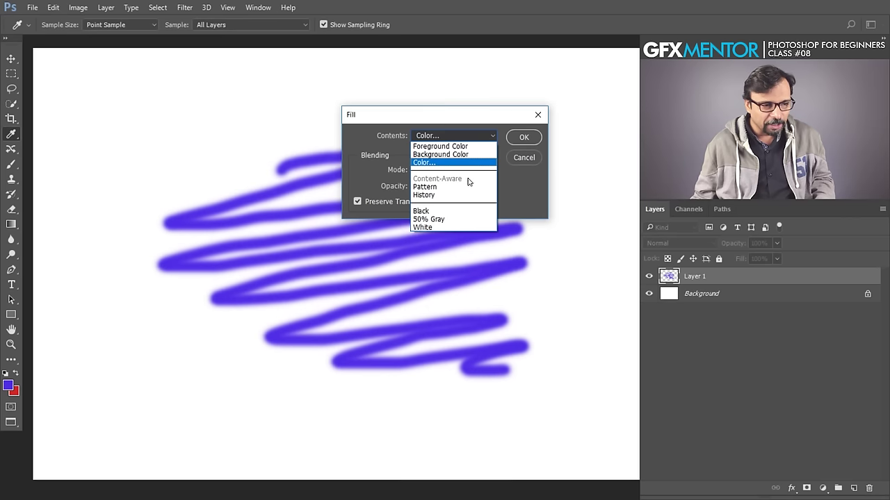
pyautogui.click(522, 162)
pyautogui.press('Escape')
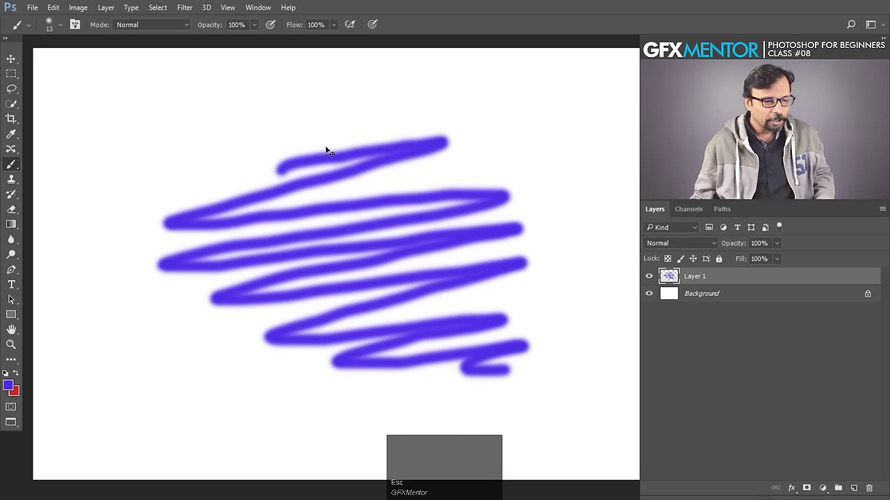
# Switch to the snow photo of the hiker and zoom in on it.
pyautogui.press('ctrl+Tab')
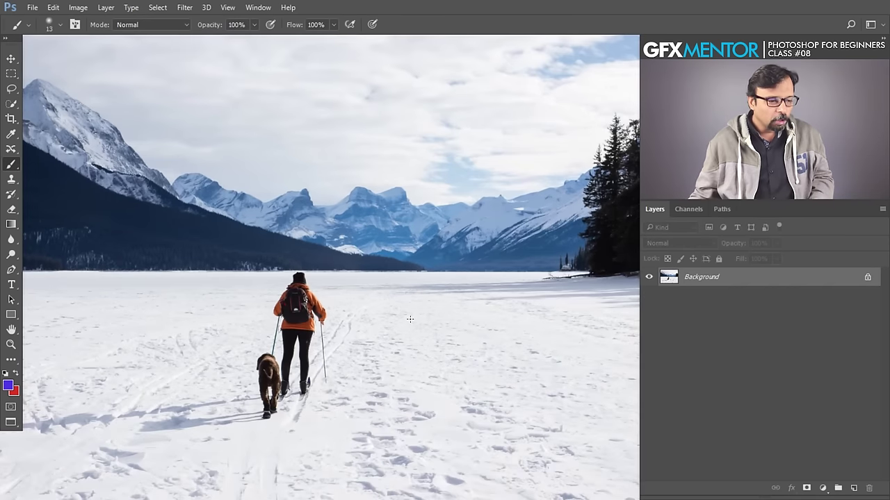
pyautogui.press('space')
pyautogui.click(322, 344)
pyautogui.press('space')
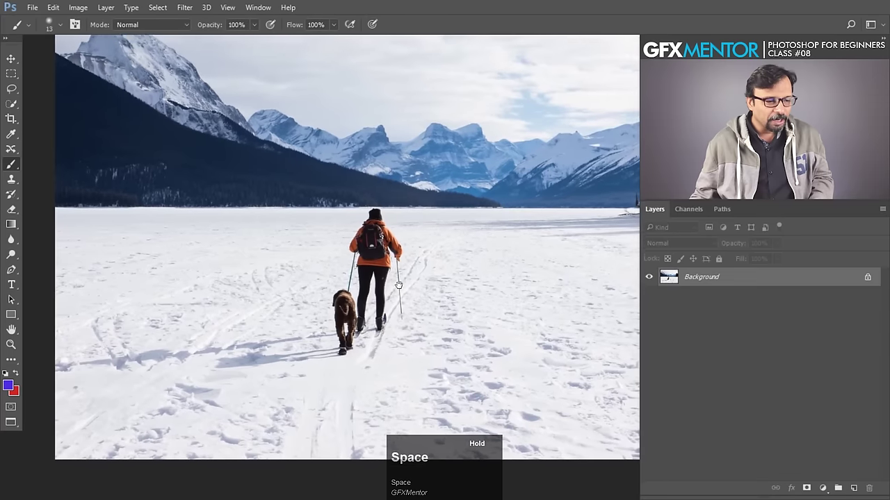
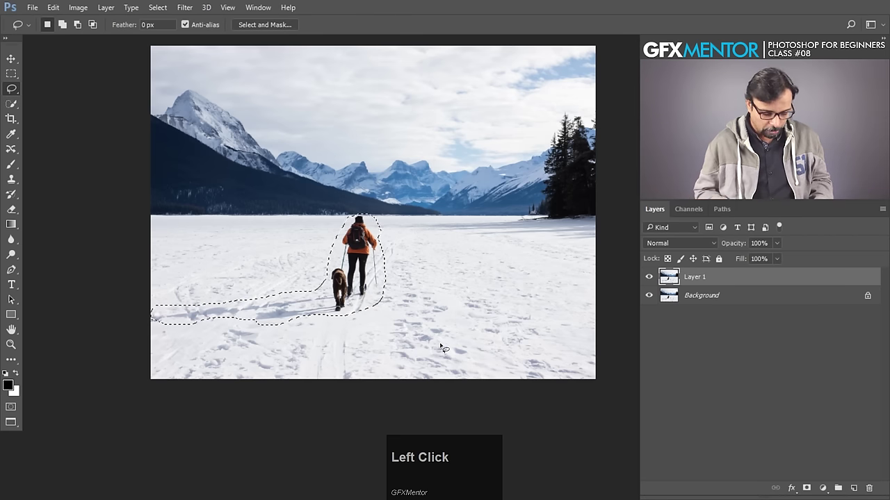
# Content-aware fill over the selected hiker and dog, then undo it and deselect.
pyautogui.press('shift+BackSpace')
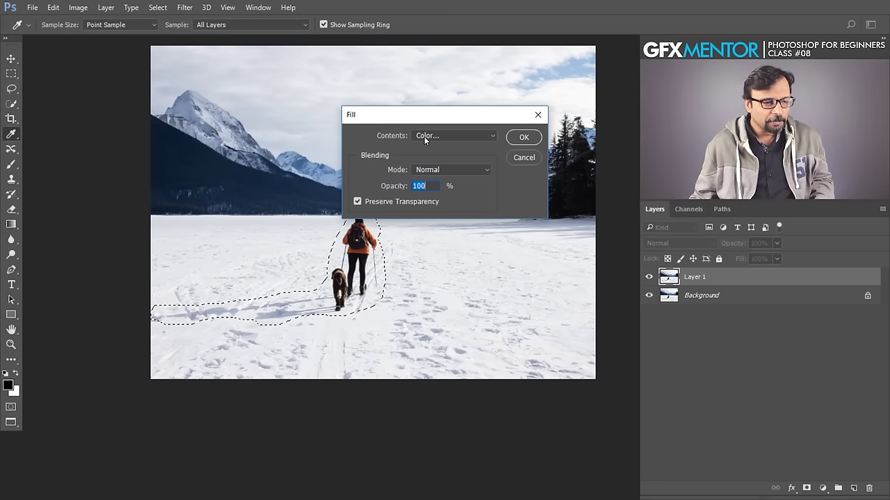
pyautogui.click(427, 140)
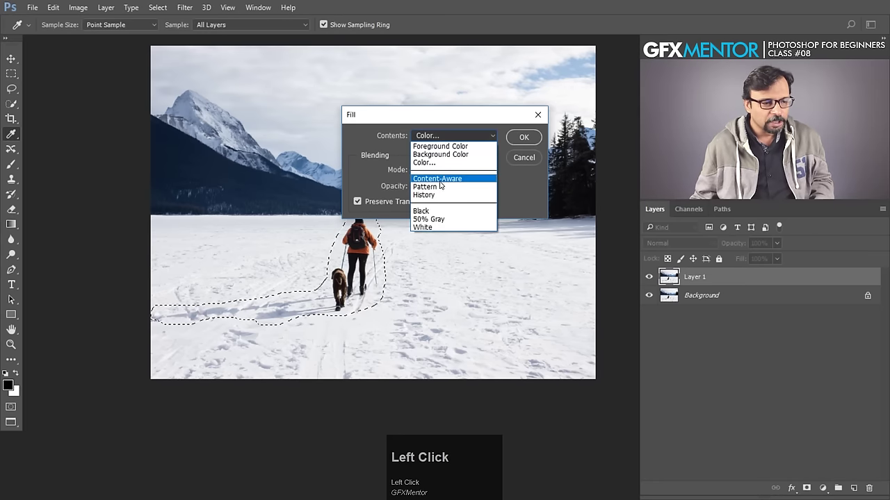
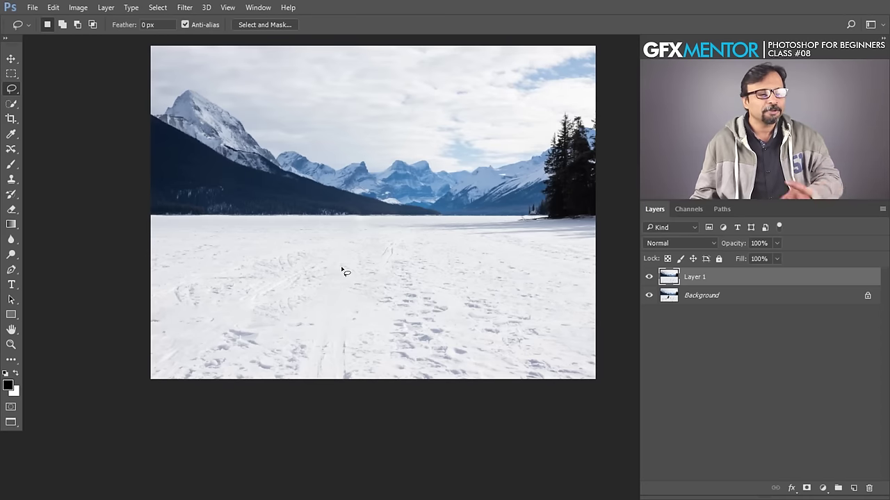
pyautogui.press('ctrl+alt+z')
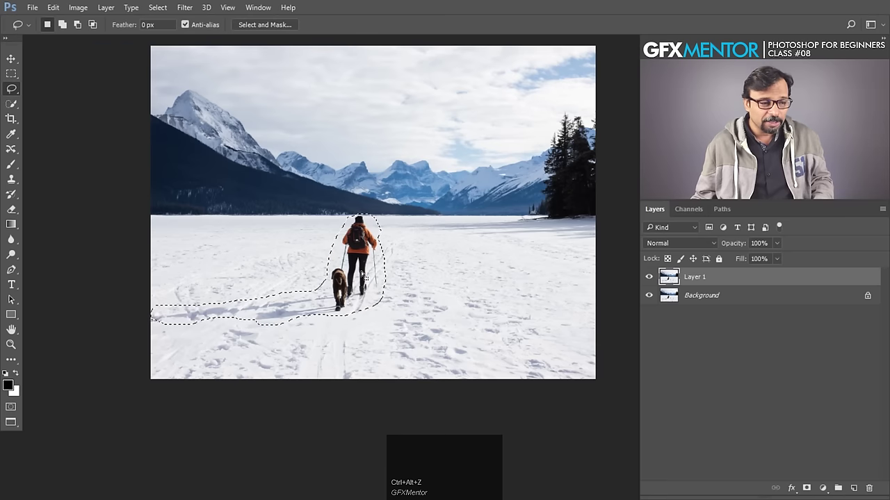
pyautogui.press('ctrl+alt+z')
pyautogui.press('ctrl+d')
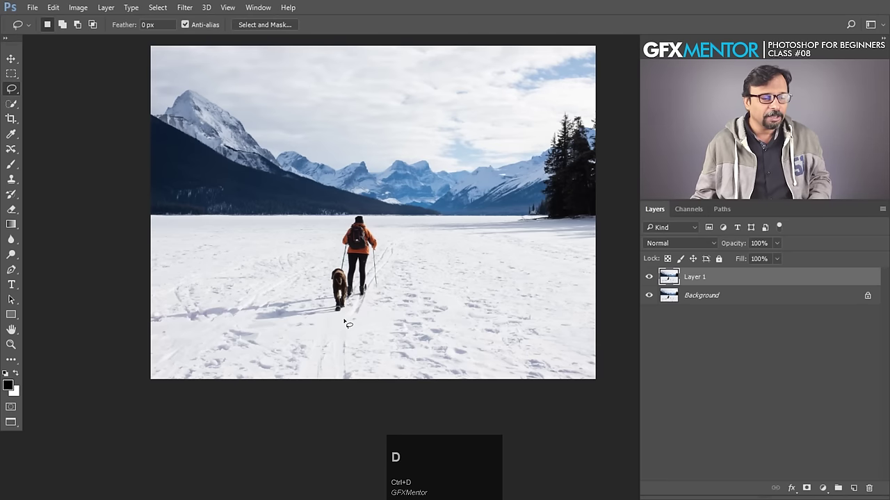
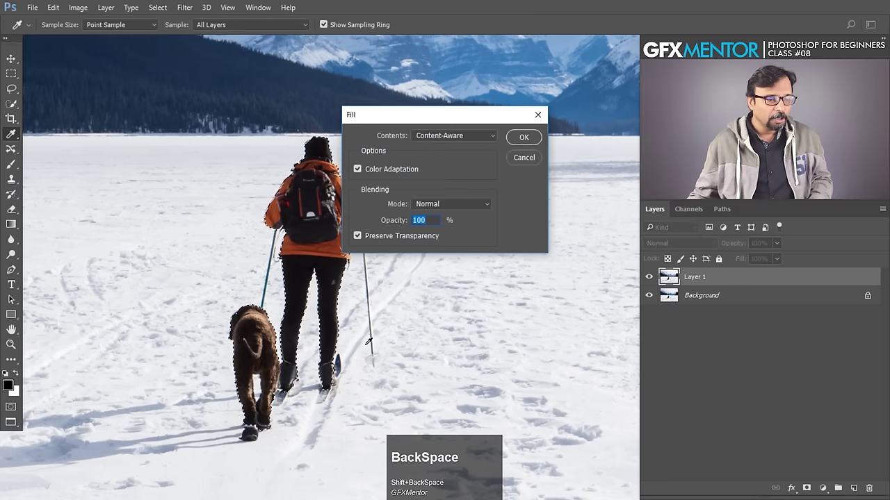
# Apply the content-aware fill over the hiker again and undo to bring them back.
pyautogui.click(524, 137)
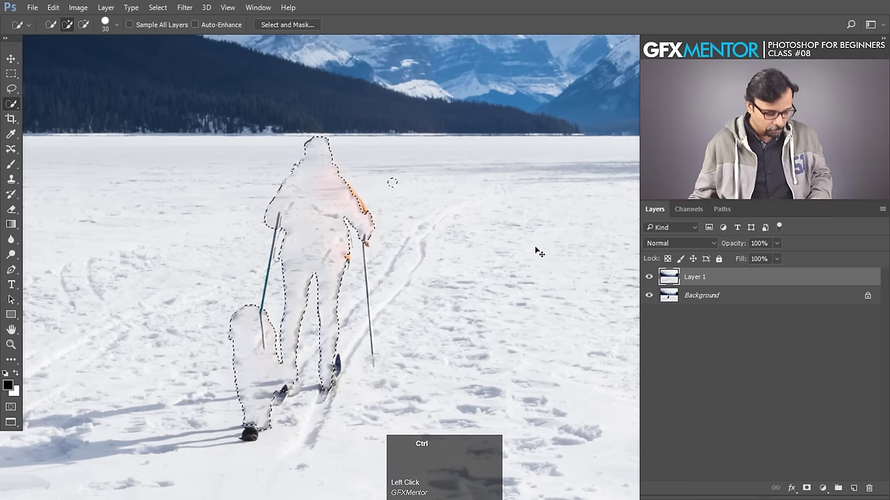
pyautogui.press('ctrl+alt+z')
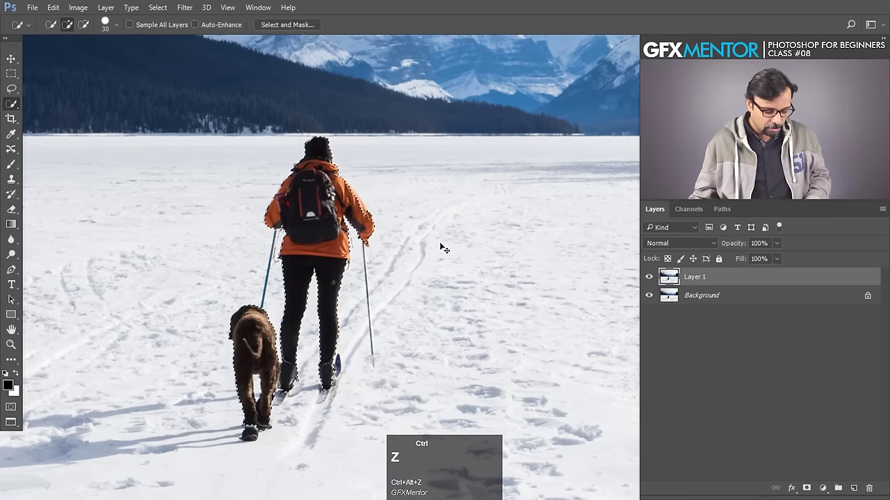
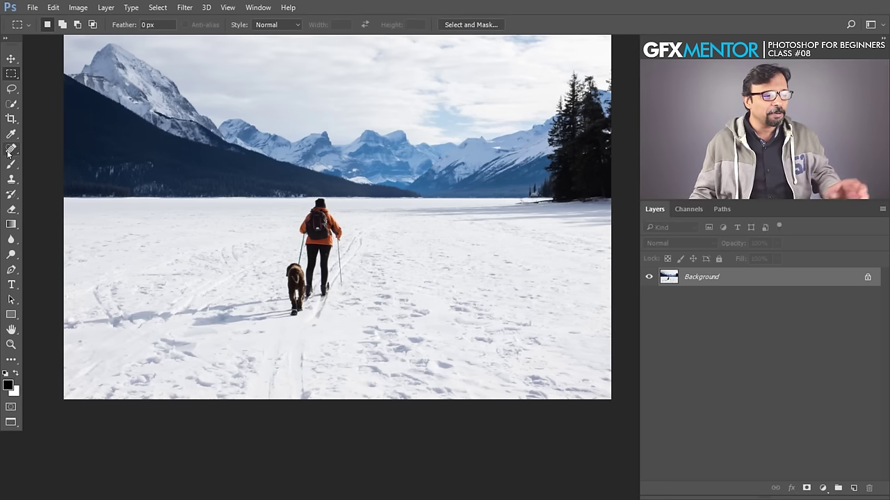
# Drag across the canvas with the Content-Aware Move tool active.
pyautogui.moveTo(8, 153); pyautogui.dragTo(286, 252)
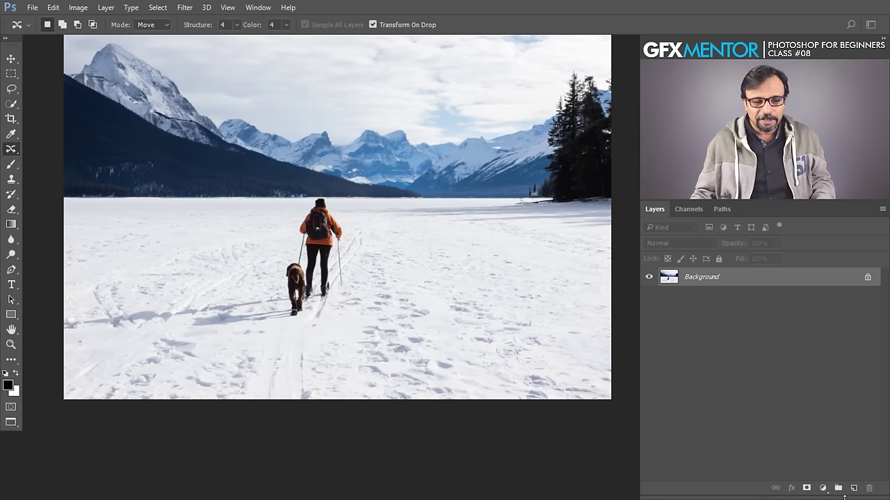
# On a new layer with Sample All Layers, move the hiker and dog right, commit, and hide the Background to inspect.
pyautogui.click(859, 492)
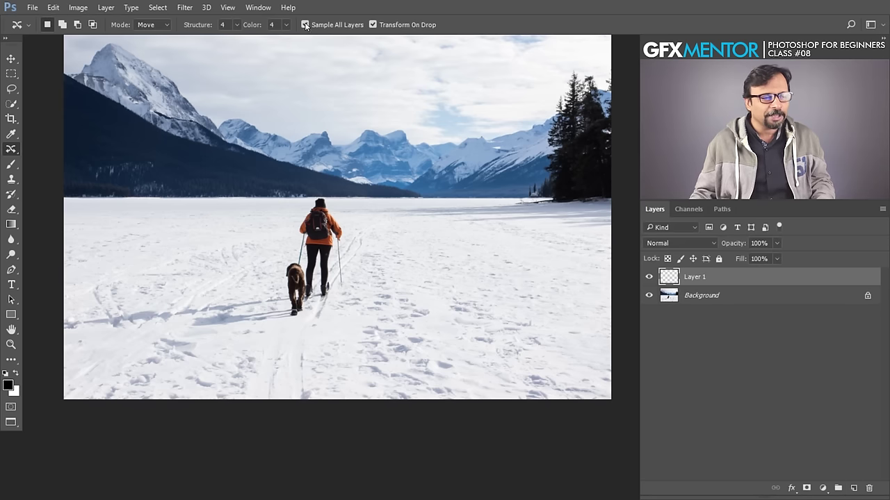
pyautogui.click(308, 26)
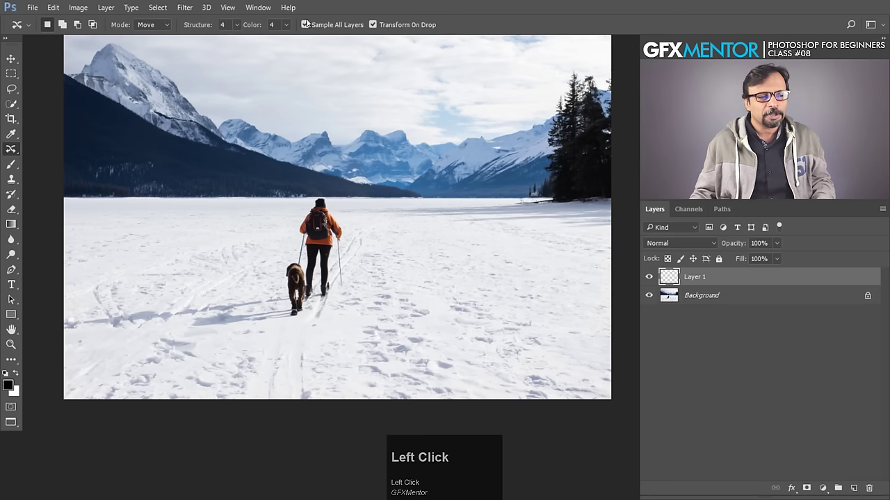
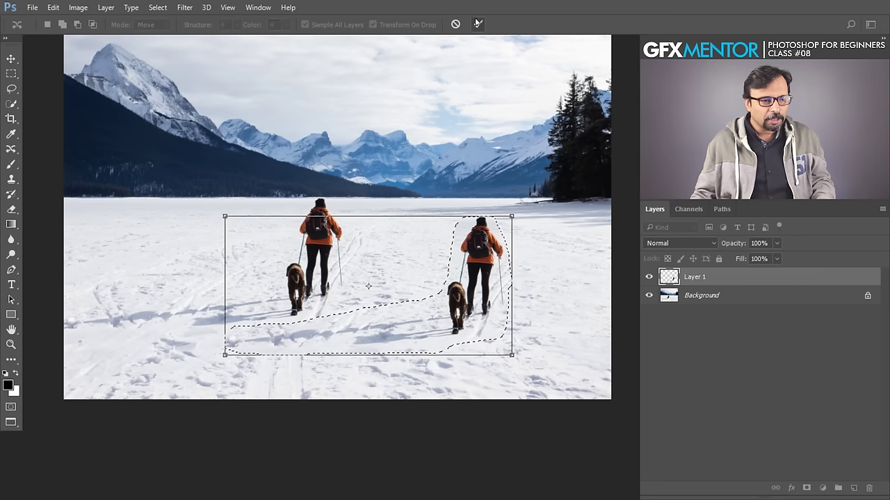
pyautogui.click(480, 25)
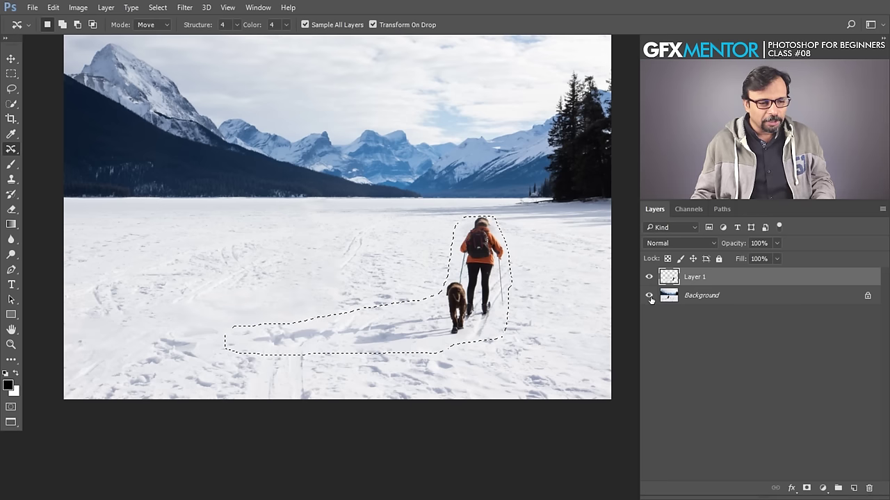
pyautogui.click(654, 298)
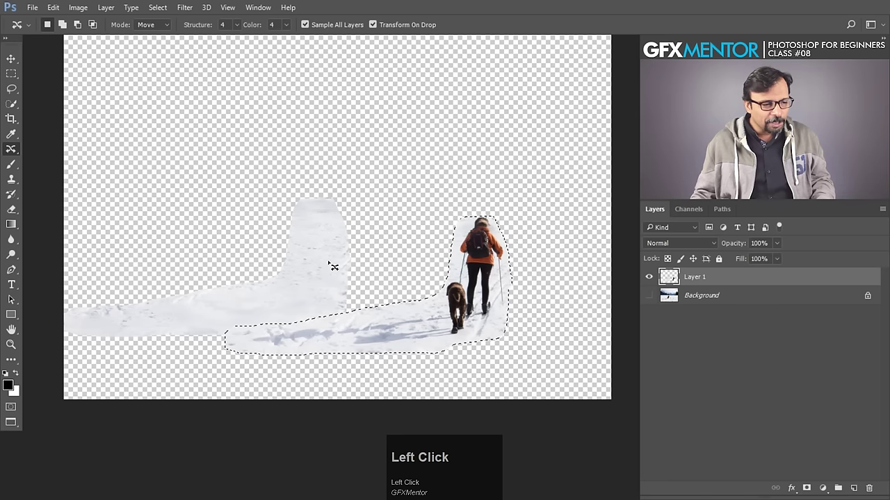
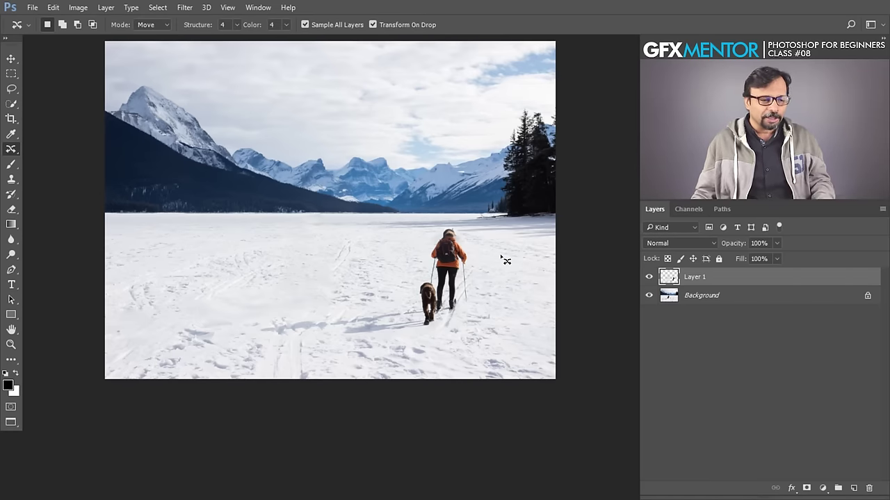
# Undo the rightward move, then drag a scaled-down copy of the hiker toward the horizon and commit it.
pyautogui.press('ctrl+d')
pyautogui.press('ctrl+z')
pyautogui.press('ctrl+alt+z')
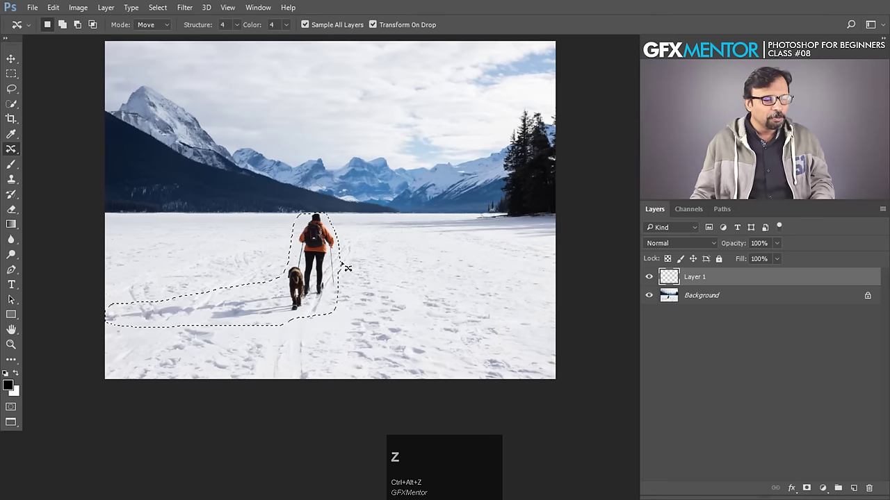
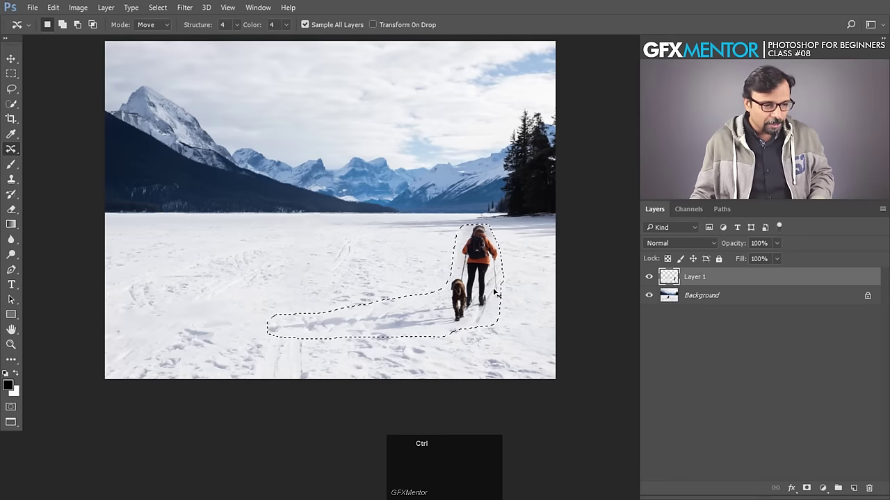
pyautogui.press('ctrl+z')
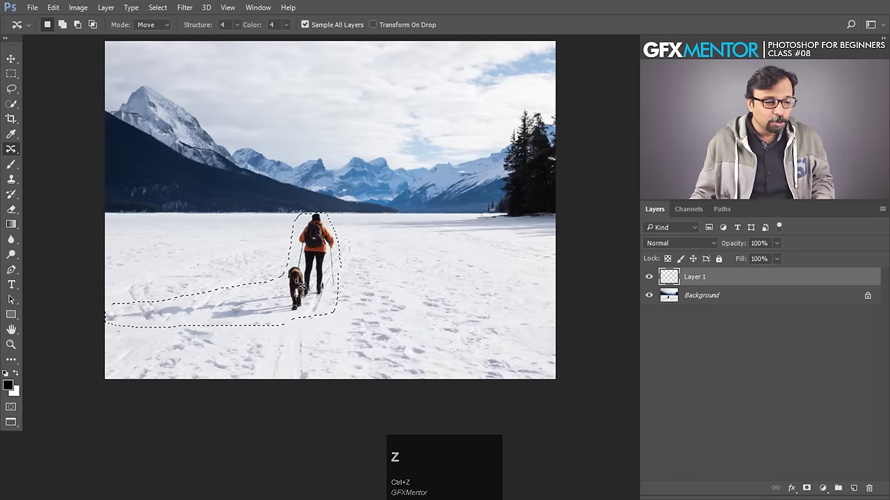
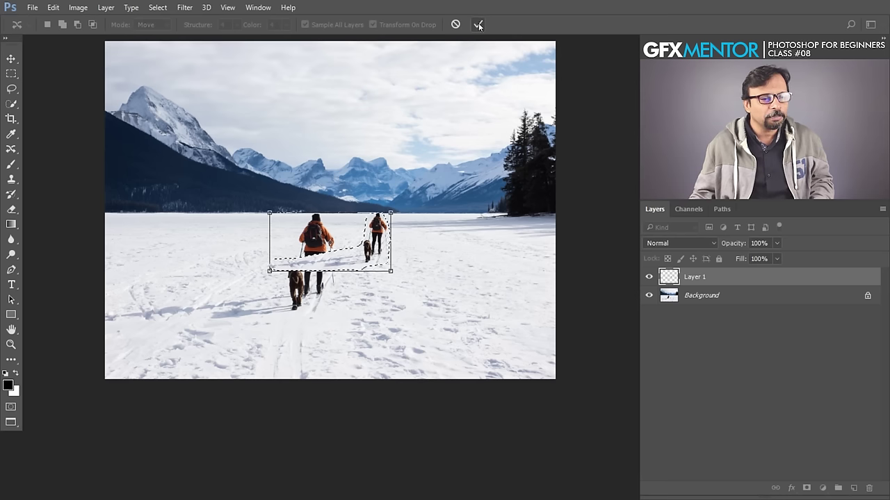
pyautogui.click(480, 27)
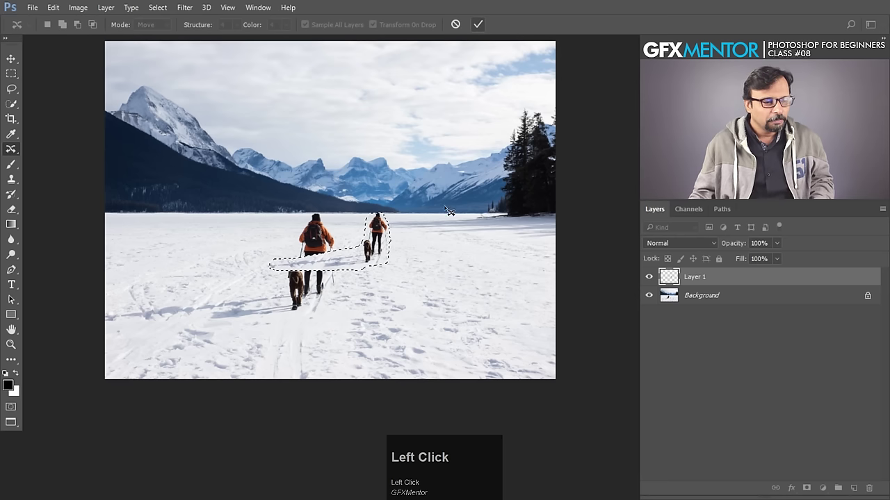
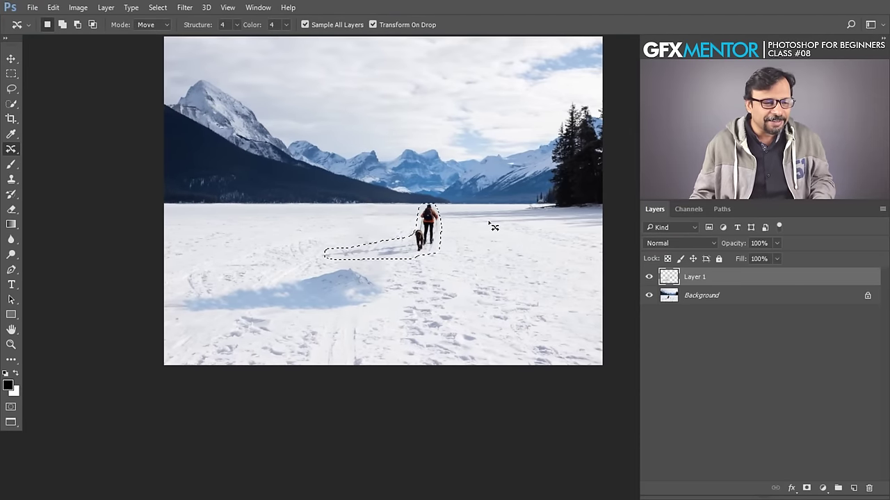
# Deselect the moved hiker and step back and forth in history to keep the distant placement.
pyautogui.click(493, 223)
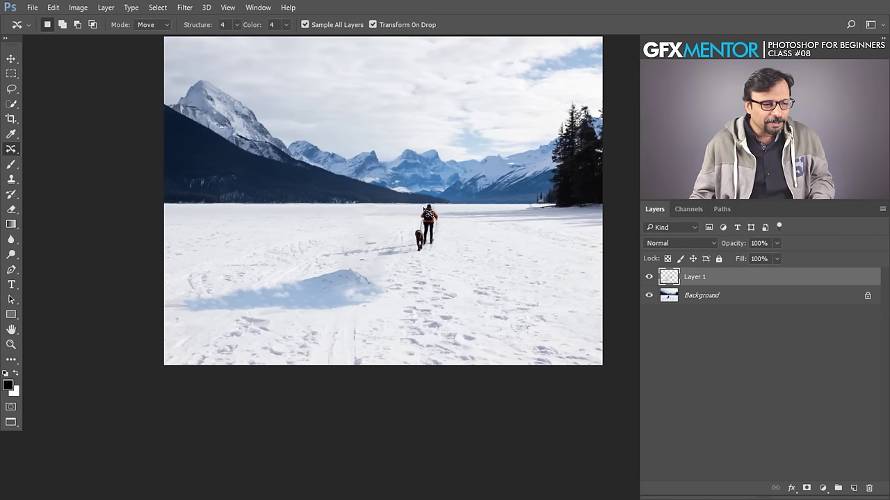
pyautogui.click(483, 229)
pyautogui.press('ctrl+alt+z')
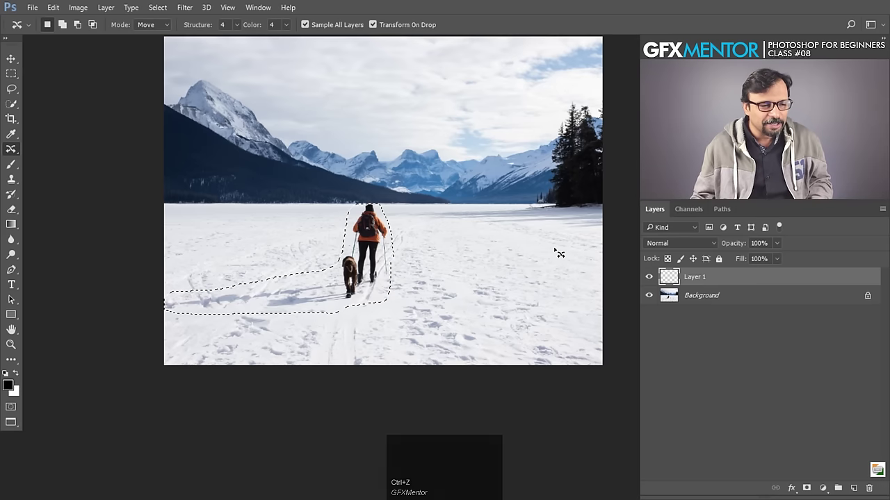
pyautogui.press('ctrl+z')
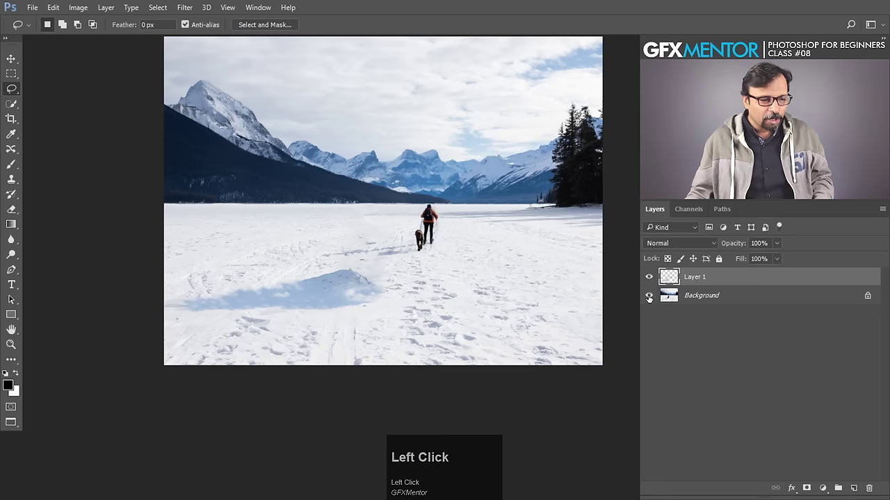
# Toggle between Background and Layer 1 to compare against the original foreground hiker, leaving Layer 1 active.
pyautogui.click(653, 298)
pyautogui.click(653, 298)
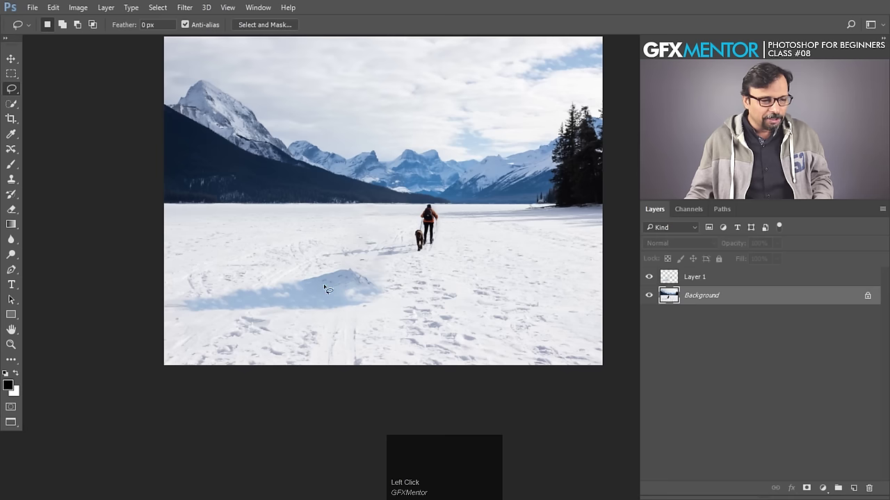
pyautogui.click(652, 280)
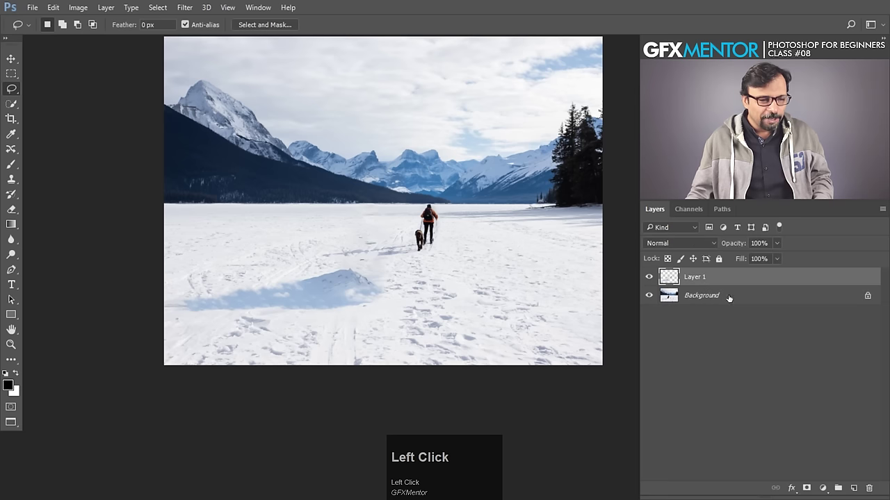
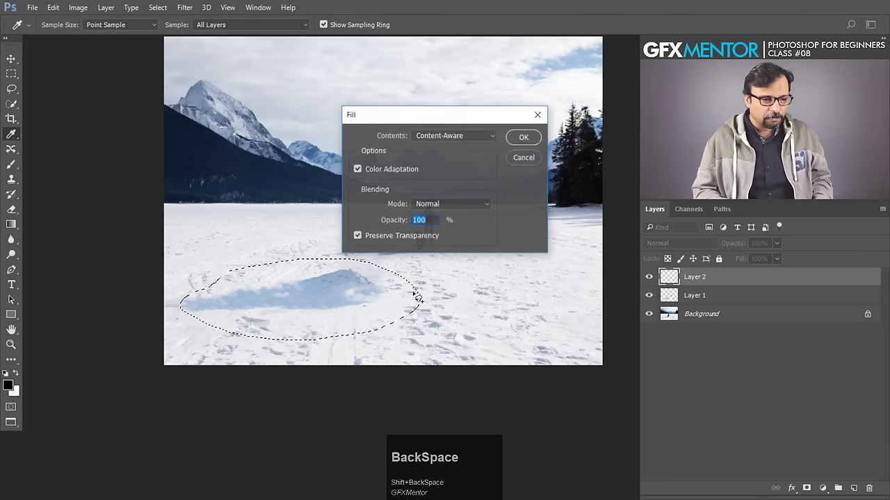
# Dismiss the 'not enough opaque source pixels' warning and deselect the snow mound.
pyautogui.press('Return')
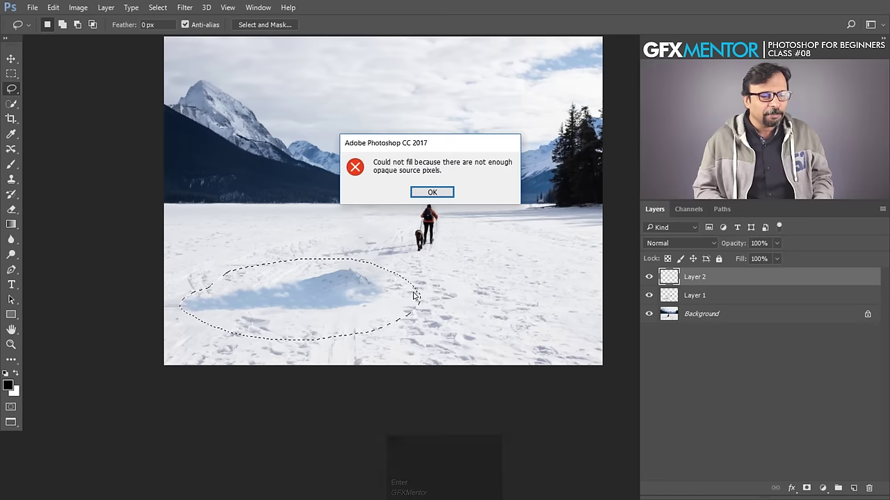
pyautogui.press('Escape')
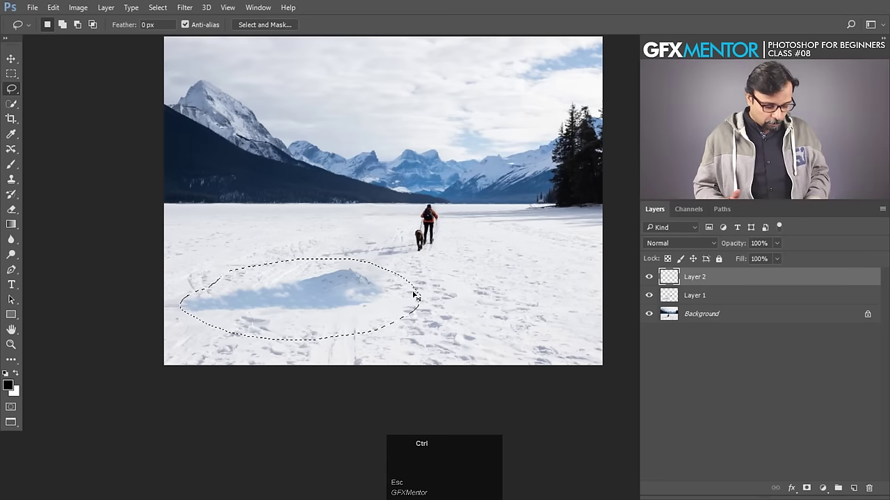
pyautogui.press('ctrl+d')
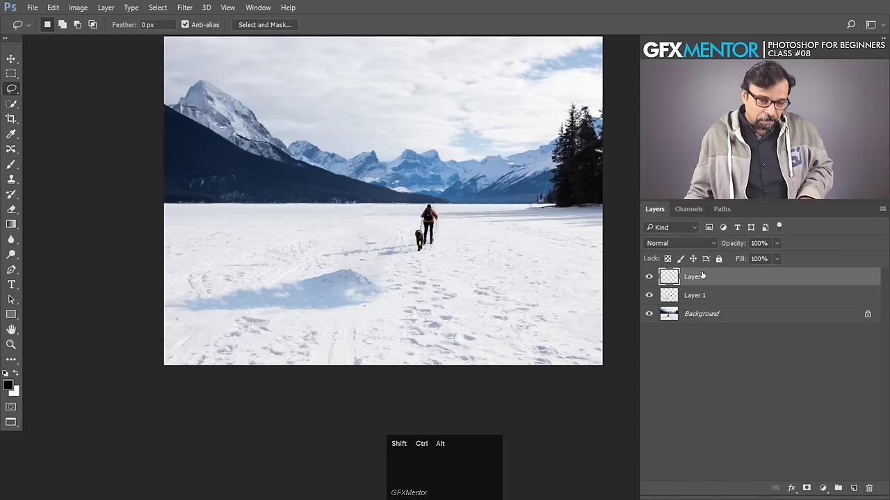
# Stamp the visible layers onto Layer 2 and restore the selection around the snow mound.
pyautogui.press('ctrl+shift+alt+e')
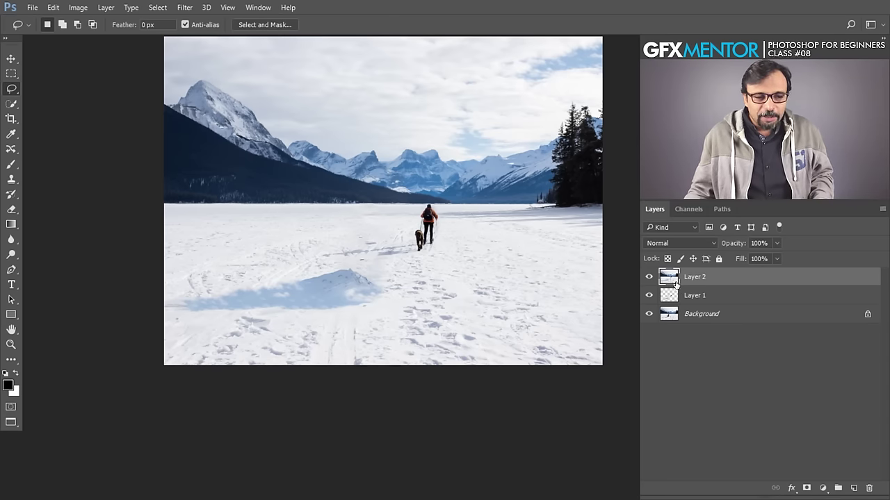
pyautogui.moveTo(793, 285); pyautogui.dragTo(738, 356)
pyautogui.press('ctrl+shift+alt+e')
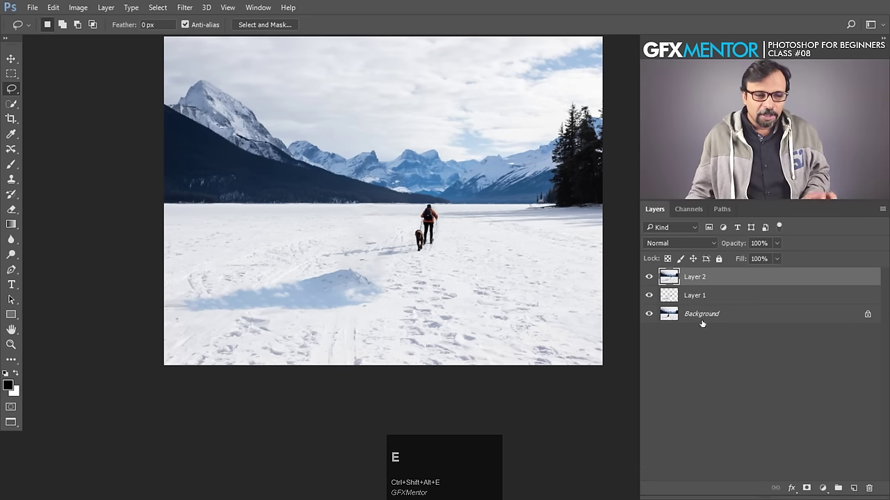
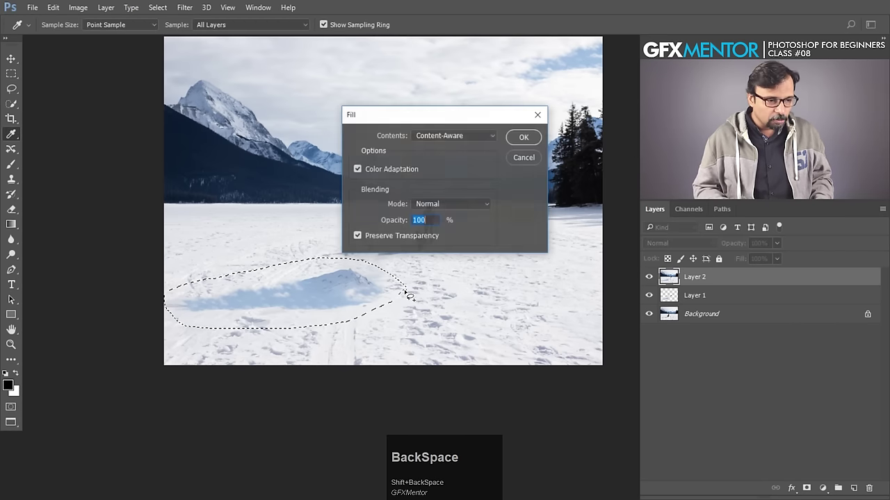
# Apply the Content-Aware fill so the mound becomes even, trampled snow.
pyautogui.press('Return')
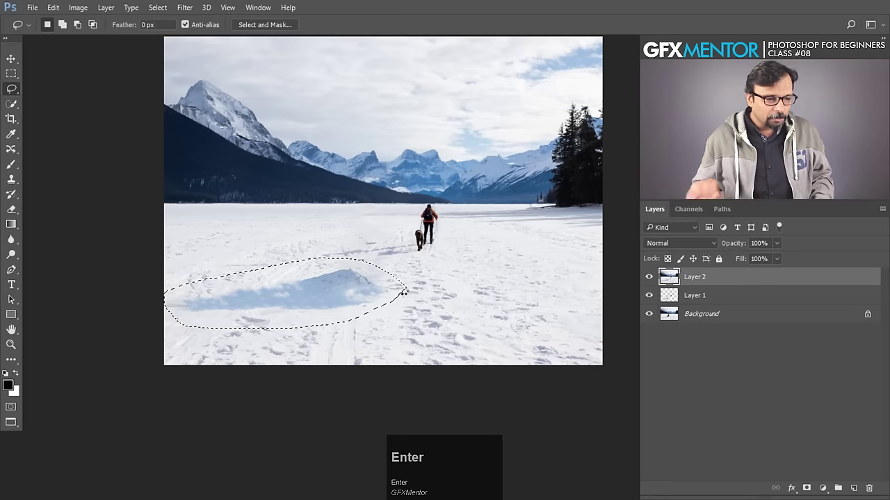
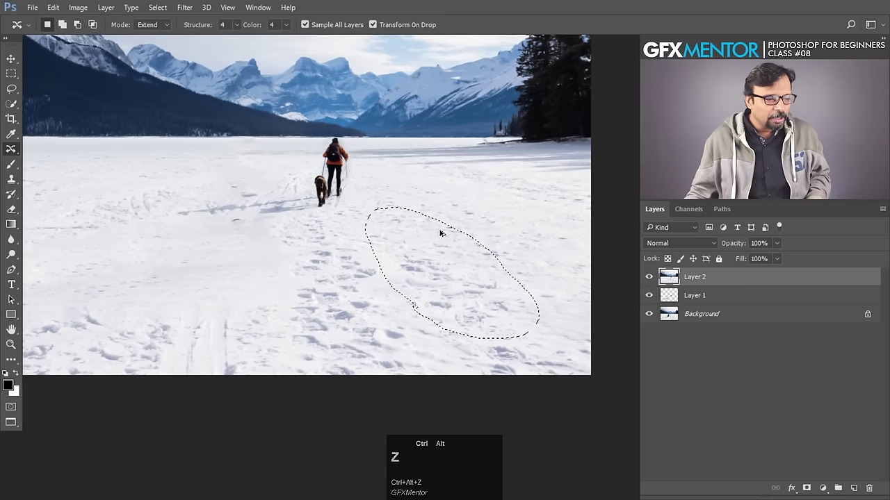
pyautogui.click(467, 245)
pyautogui.press('Escape')
pyautogui.click(499, 236)
pyautogui.press('ctrl+d')
pyautogui.moveTo(456, 242); pyautogui.dragTo(479, 30)
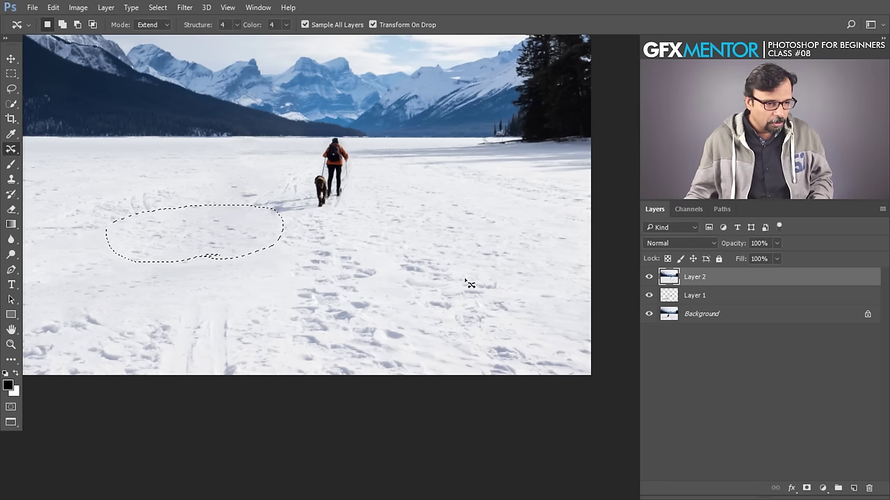
pyautogui.moveTo(396, 249); pyautogui.dragTo(481, 30)
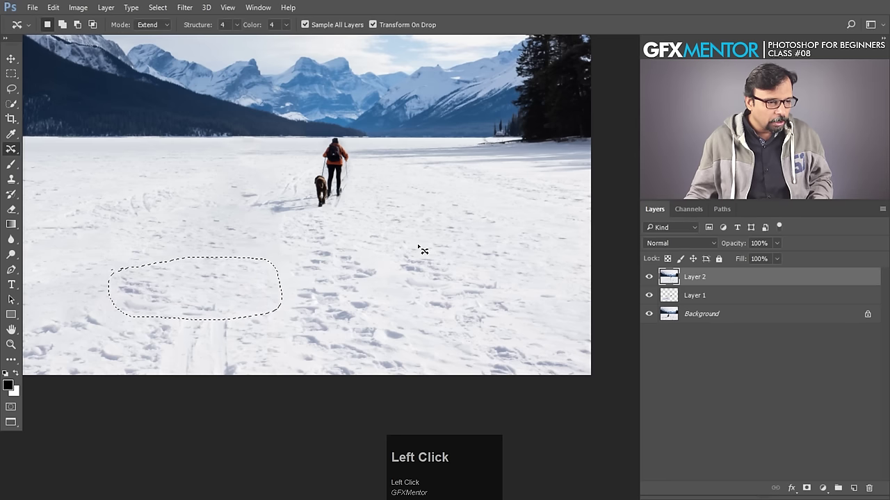
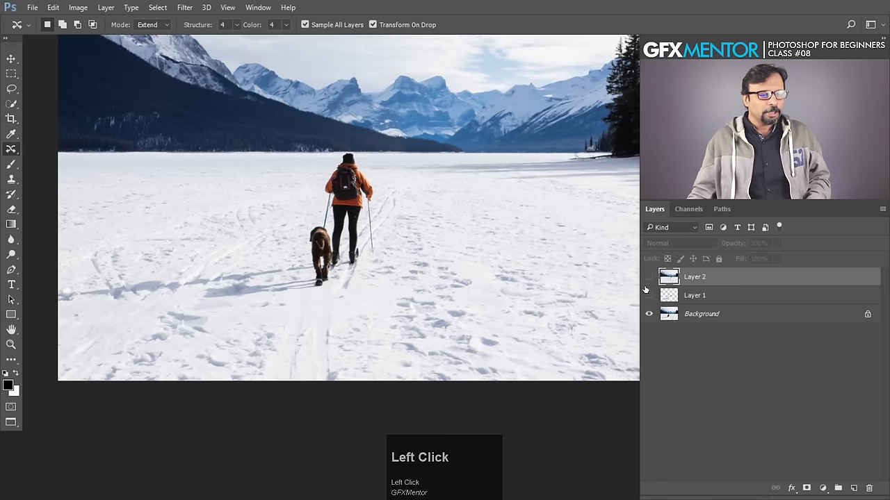
# Hide and re-show the retouched Layer 2 for a before/after comparison with the original.
pyautogui.click(655, 280)
pyautogui.press('space')
pyautogui.click(519, 246)
pyautogui.press('space')
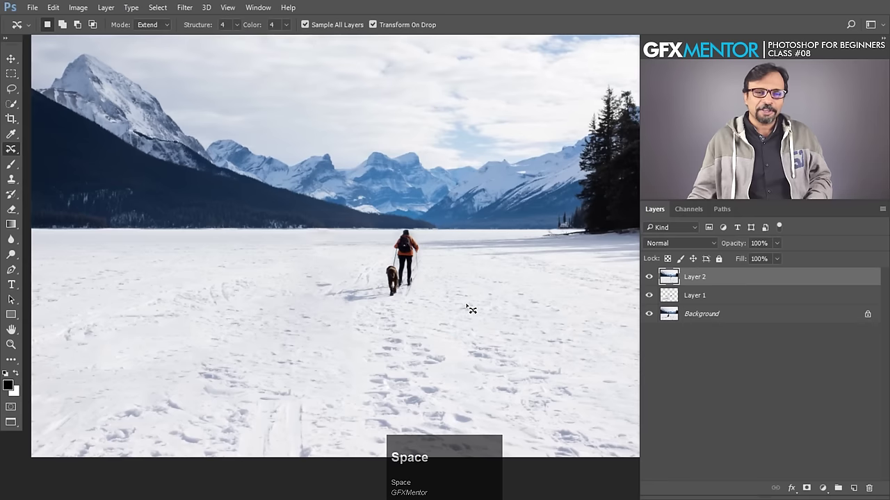
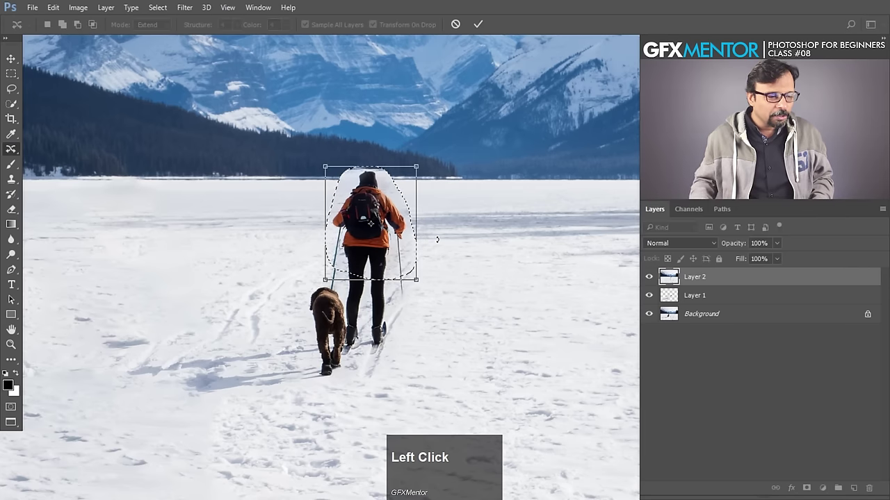
# Commit the trial hiker move, then undo it and deselect her.
pyautogui.click(464, 242)
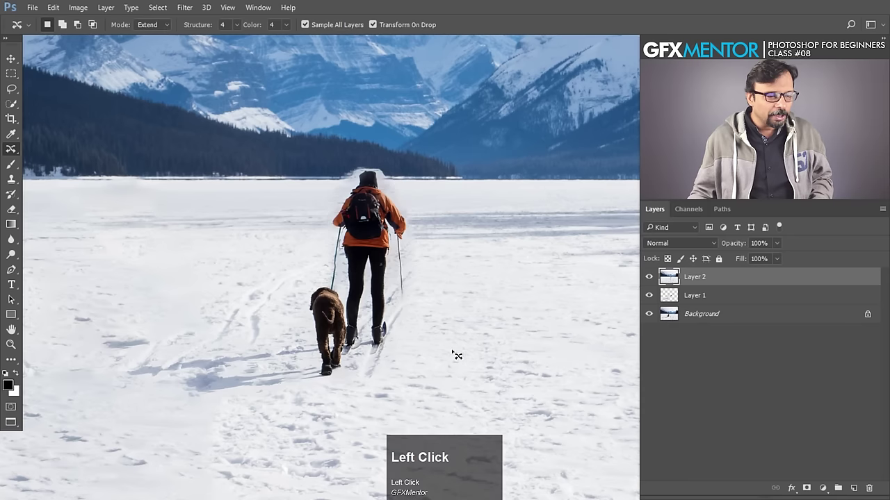
pyautogui.press('ctrl+alt+z')
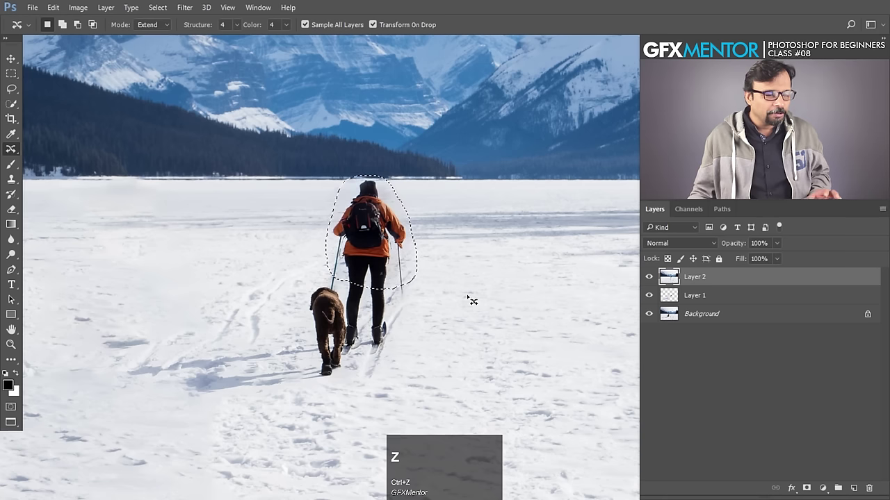
pyautogui.press('ctrl+d')
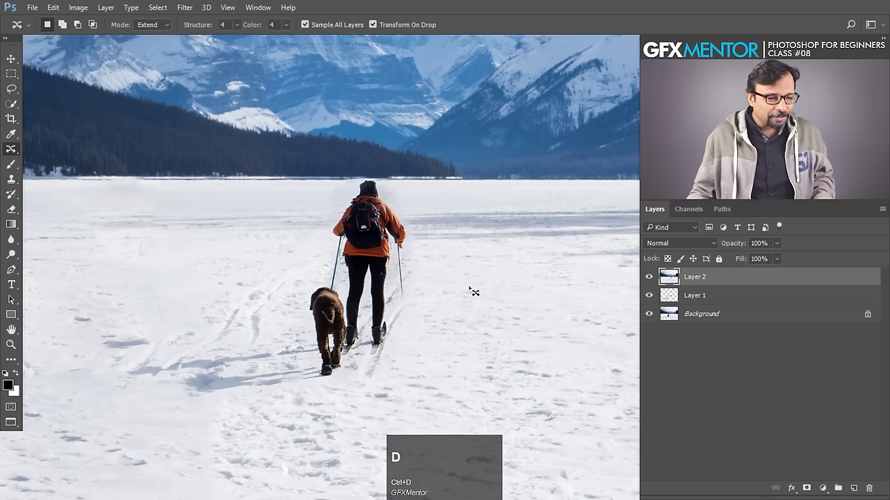
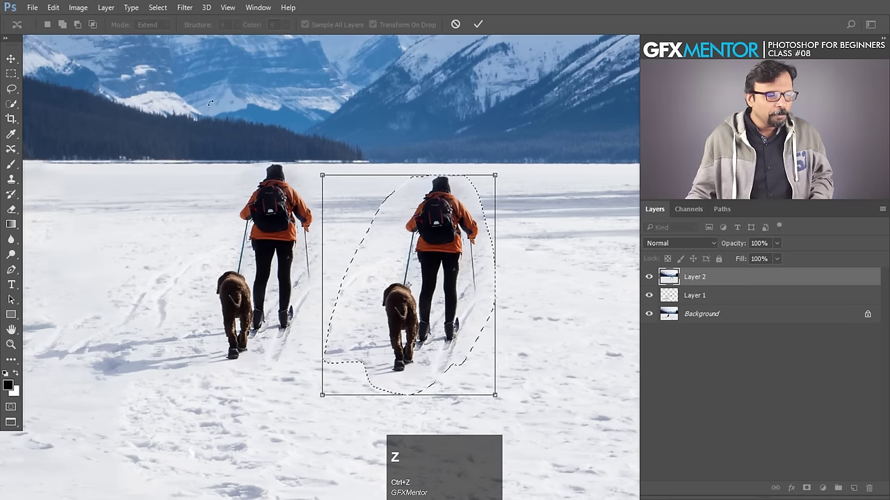
# Cancel the duplicate and Content-Aware Move the hiker and dog further right.
pyautogui.press('Escape')
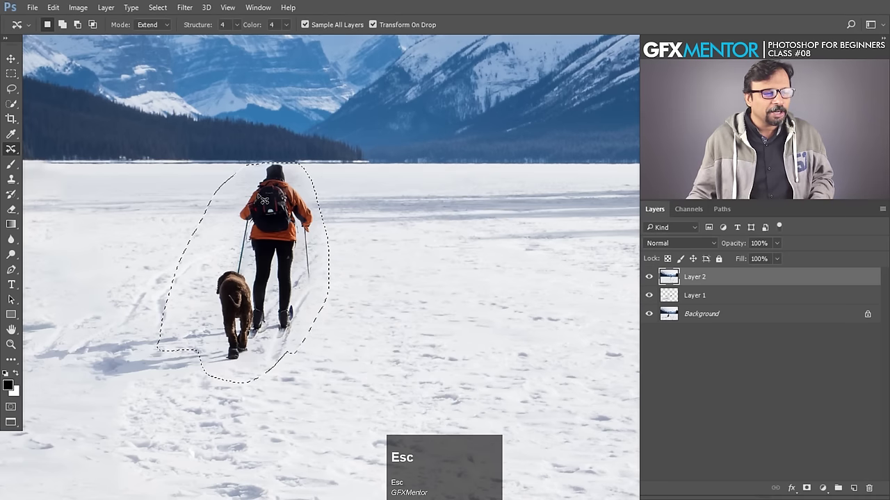
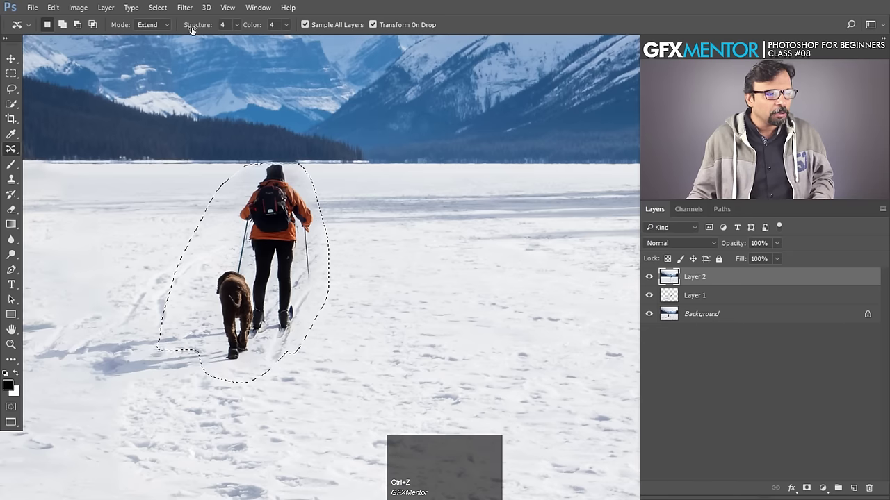
pyautogui.moveTo(158, 25); pyautogui.dragTo(271, 187)
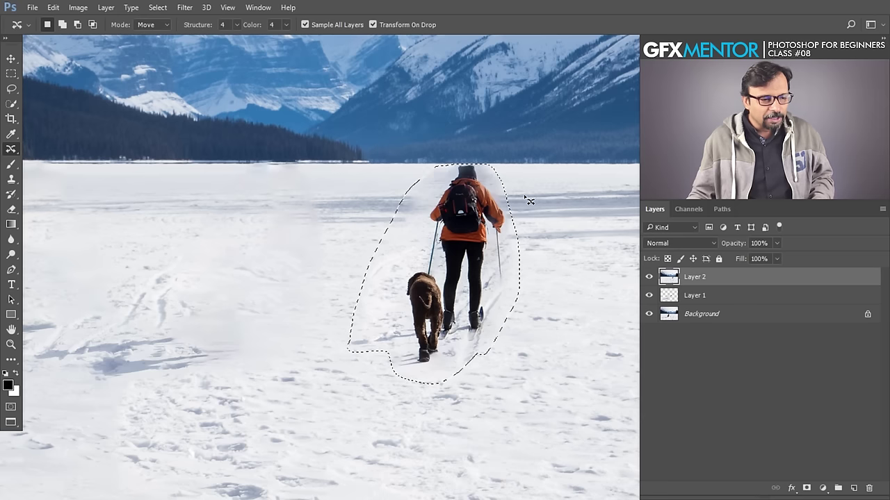
# Zoom in on the moved hiker and adjust the Structure setting toward 7.
pyautogui.doubleClick(514, 209)
pyautogui.press('ctrl+space')
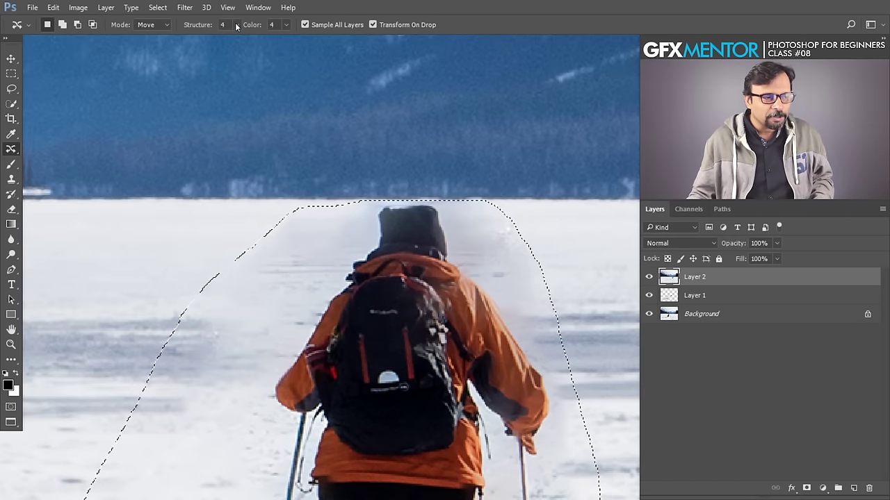
pyautogui.click(237, 27)
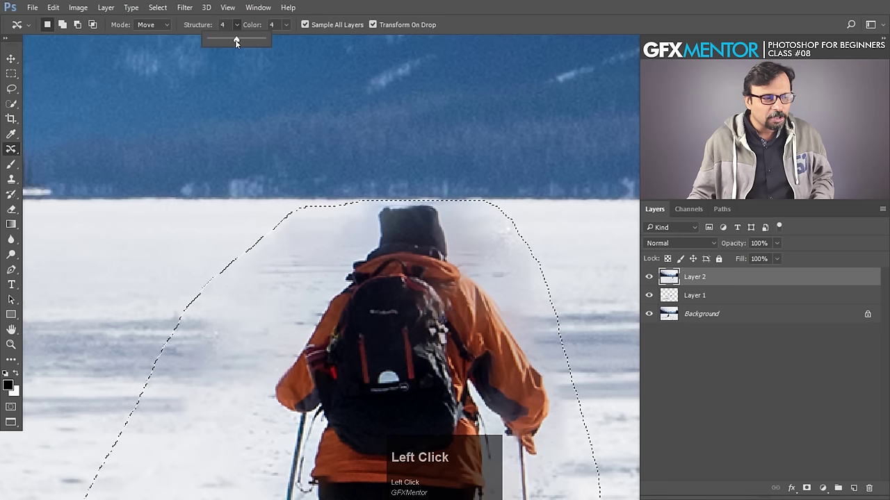
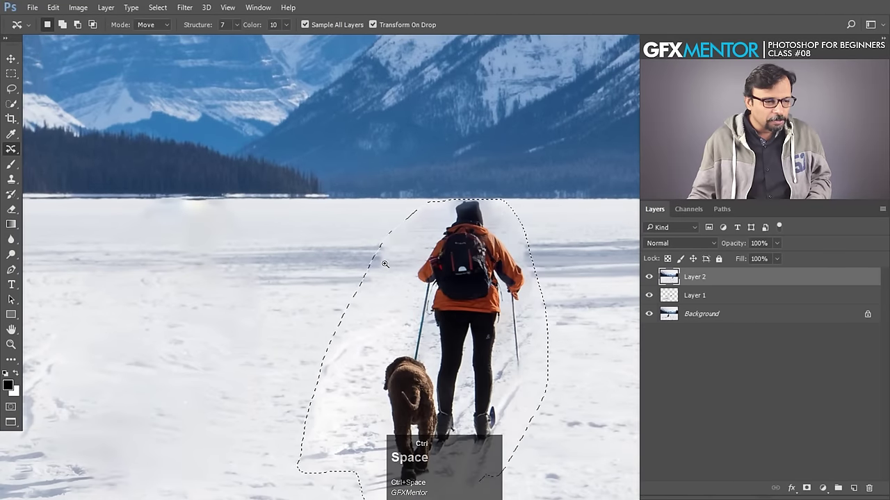
# Lower the Color adaptation slider for the moved hiker, keeping Structure at 7.
pyautogui.moveTo(289, 29); pyautogui.dragTo(503, 216)
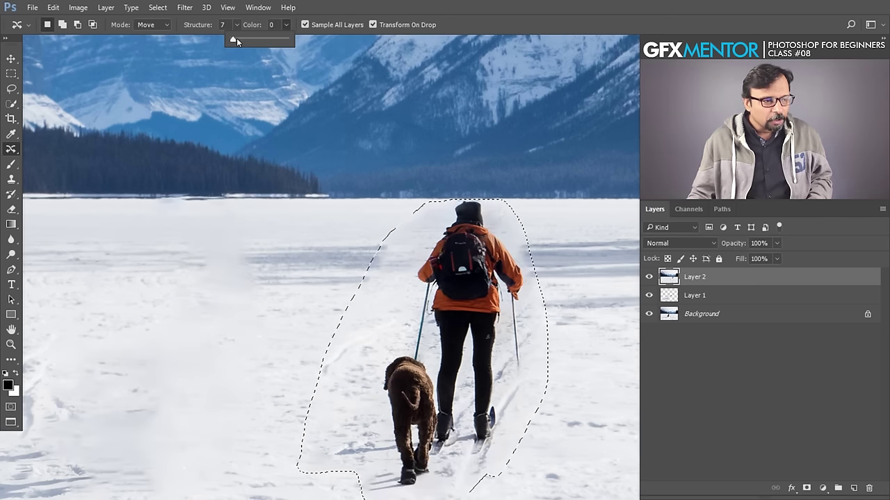